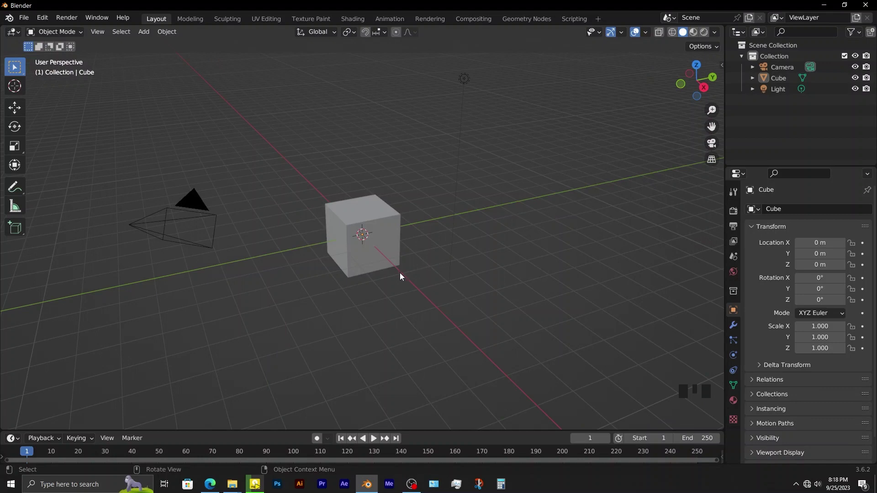
- Delete the default cube, camera and light, then view the empty scene from the top
{"action": "key", "text": "a"}
{"action": "key", "text": "Delete"}
{"action": "scroll", "scroll_direction": "up", "scroll_amount": 3}
{"action": "key", "text": "KP_7"}
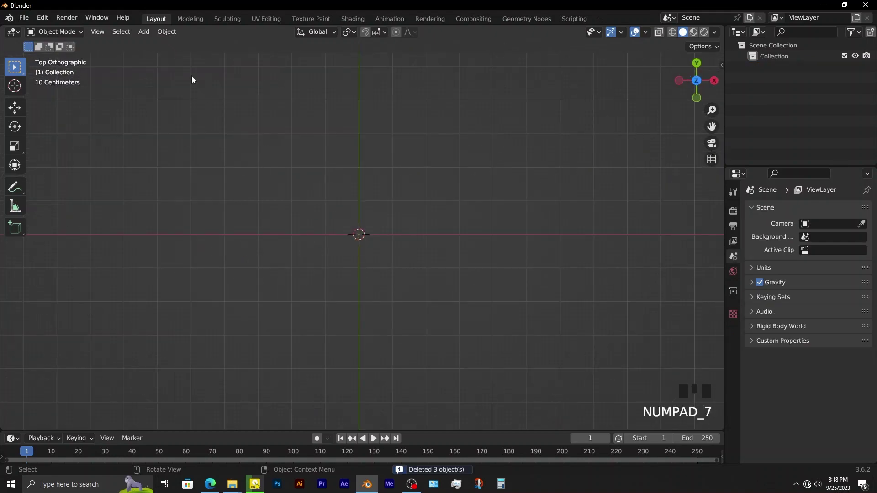
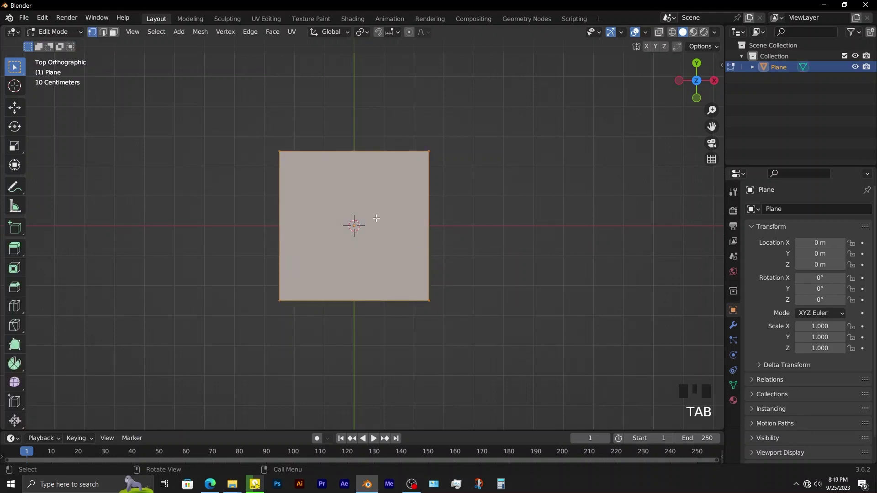
- Cut the plane into five vertical strips and move its origin to the right edge
{"action": "key", "text": "ctrl+r"}
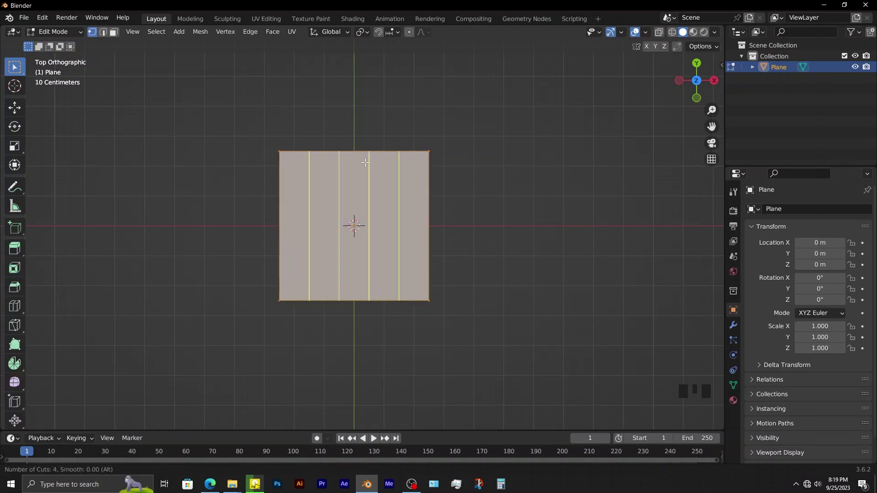
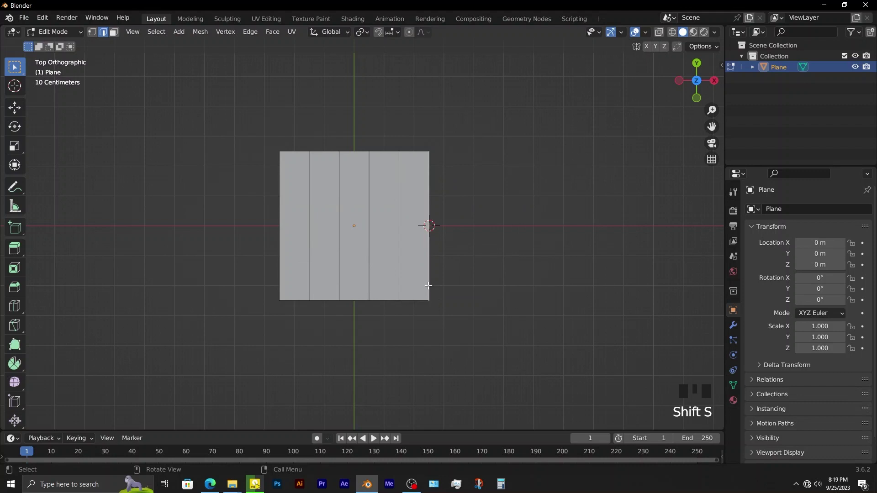
{"action": "key", "text": "Tab"}
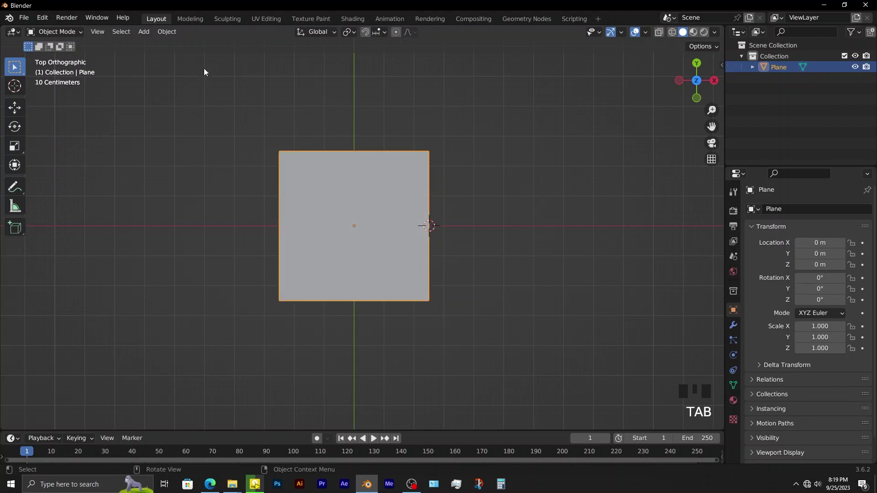
{"action": "left_click_drag", "start_coordinate": [174, 36], "coordinate": [346, 128]}
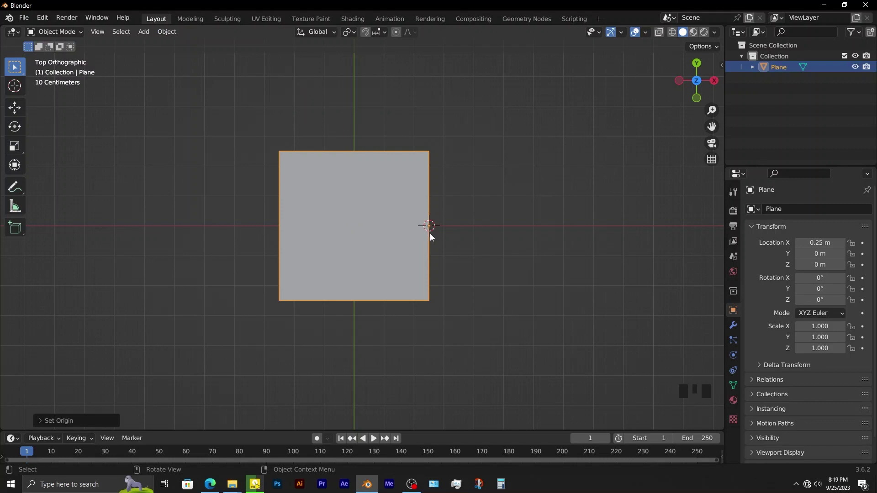
- Add an Array modifier with Relative Offset X -1, repeating the plane six times leftward
{"action": "left_click", "coordinate": [737, 329]}
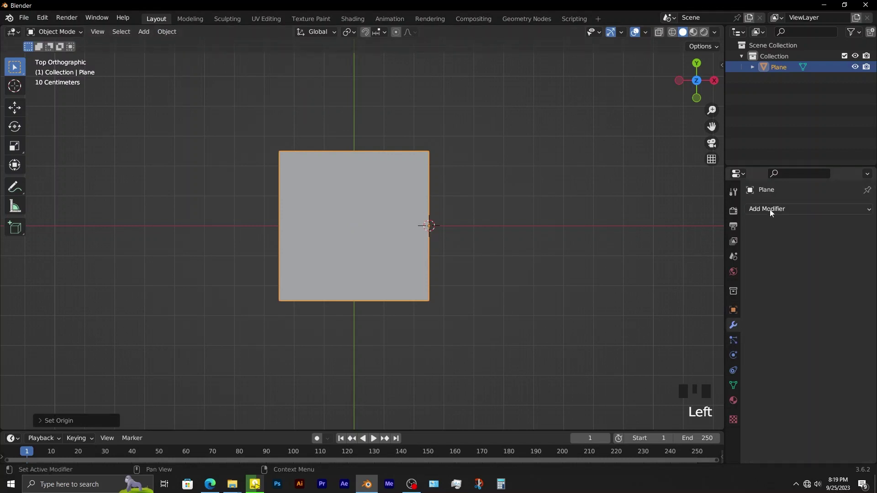
{"action": "left_click_drag", "start_coordinate": [666, 243], "coordinate": [484, 251]}
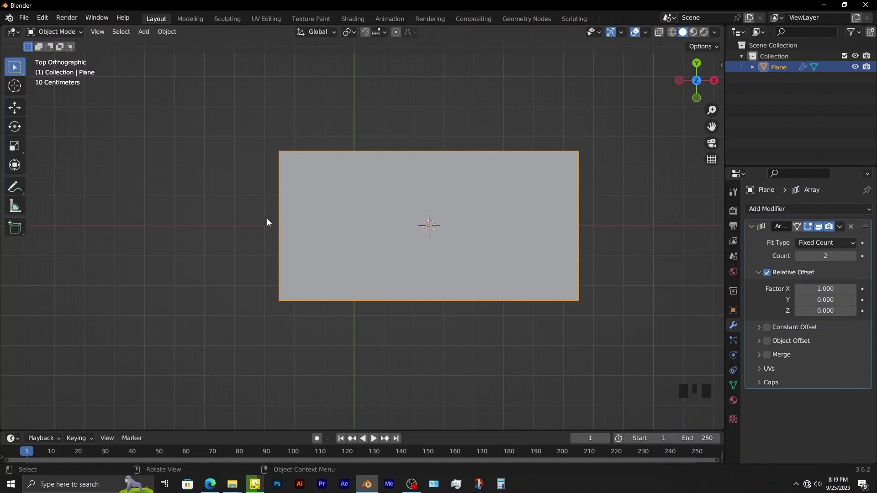
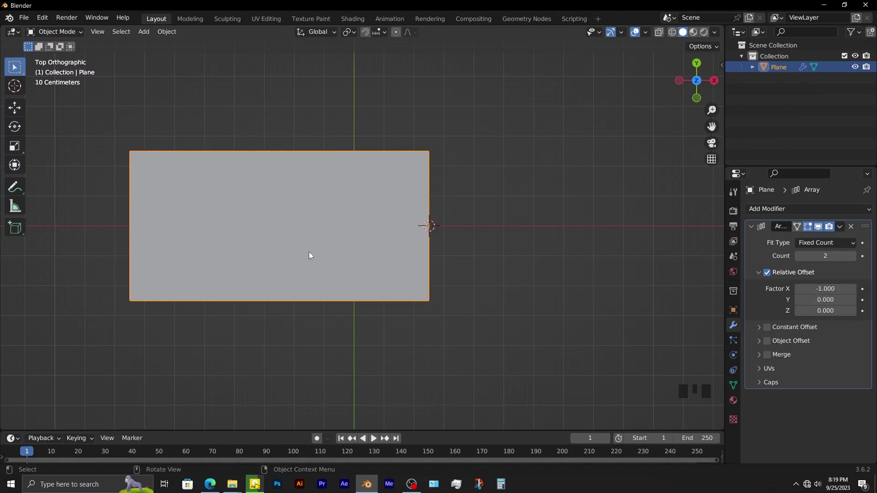
{"action": "left_click", "coordinate": [859, 258]}
{"action": "scroll", "scroll_direction": "down", "scroll_amount": 3}
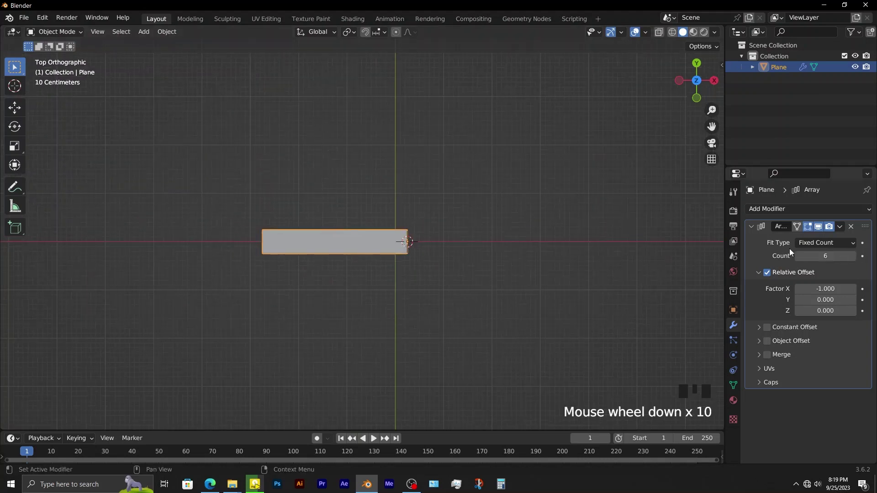
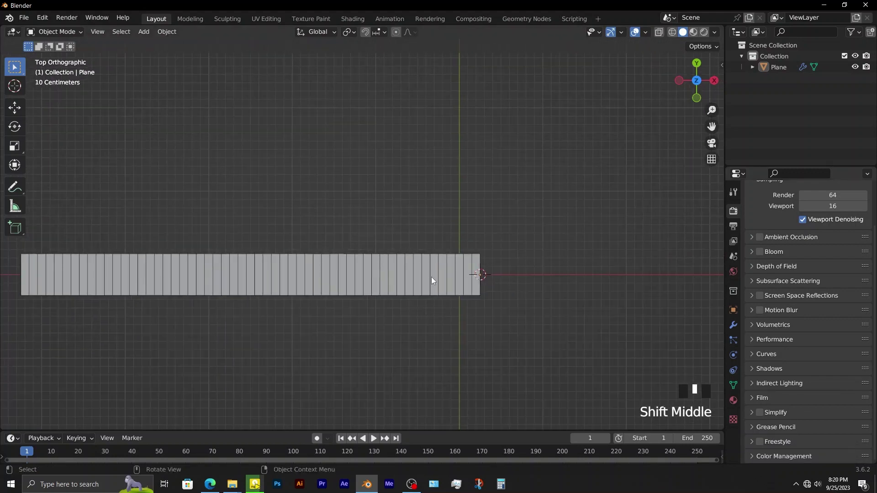
- Enable the Curve Tools and Extra Objects curve add-ons in Preferences and save them
{"action": "scroll", "scroll_direction": "down", "scroll_amount": 3}
{"action": "left_click_drag", "start_coordinate": [444, 290], "coordinate": [399, 281]}
{"action": "left_click", "coordinate": [399, 281]}
{"action": "left_click_drag", "start_coordinate": [44, 18], "coordinate": [269, 79]}
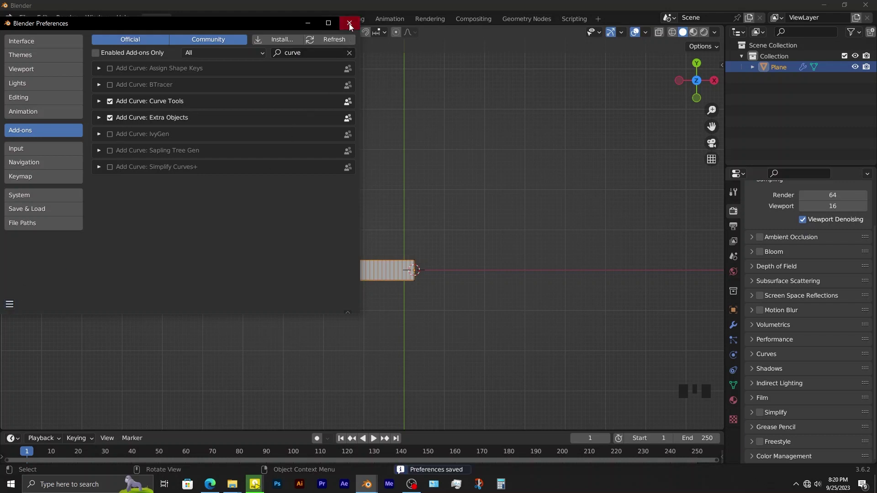
- Add a 3D NURBS Archimedean spiral with height 0.99 and 4 turns at the plank's end
{"action": "left_click_drag", "start_coordinate": [150, 36], "coordinate": [257, 57]}
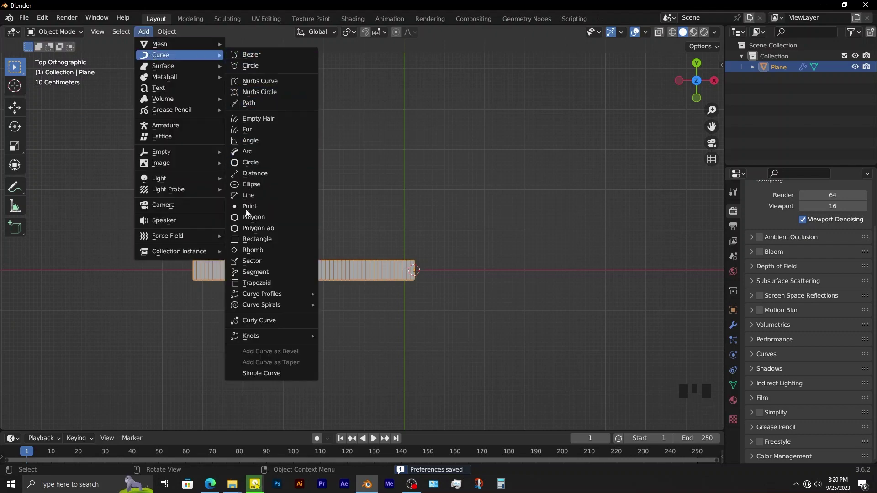
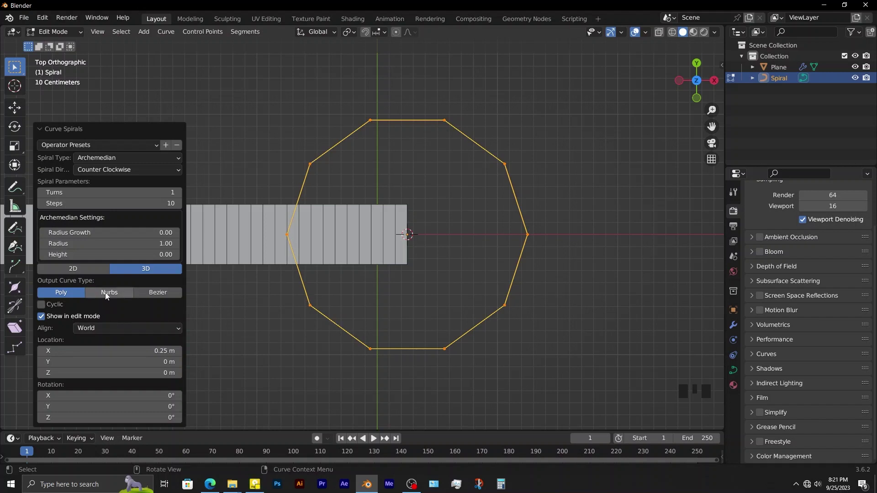
{"action": "left_click", "coordinate": [110, 295]}
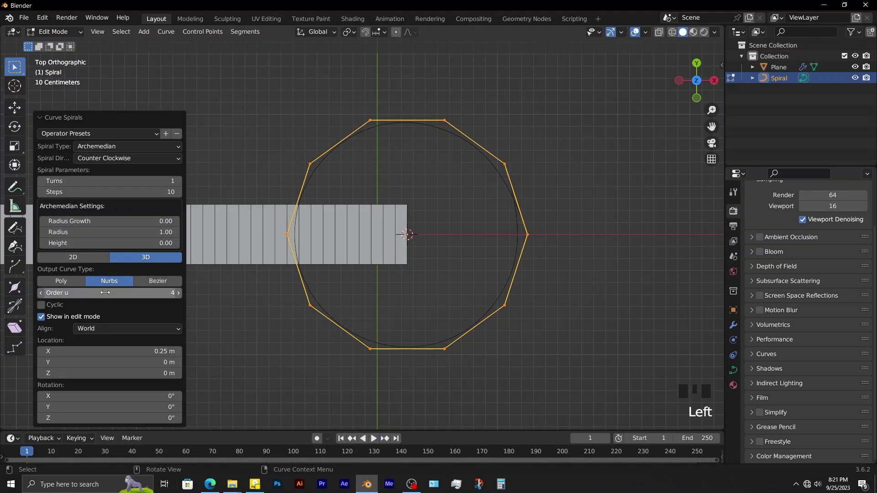
{"action": "scroll", "scroll_direction": "down", "scroll_amount": 3}
{"action": "left_click_drag", "start_coordinate": [448, 303], "coordinate": [447, 249]}
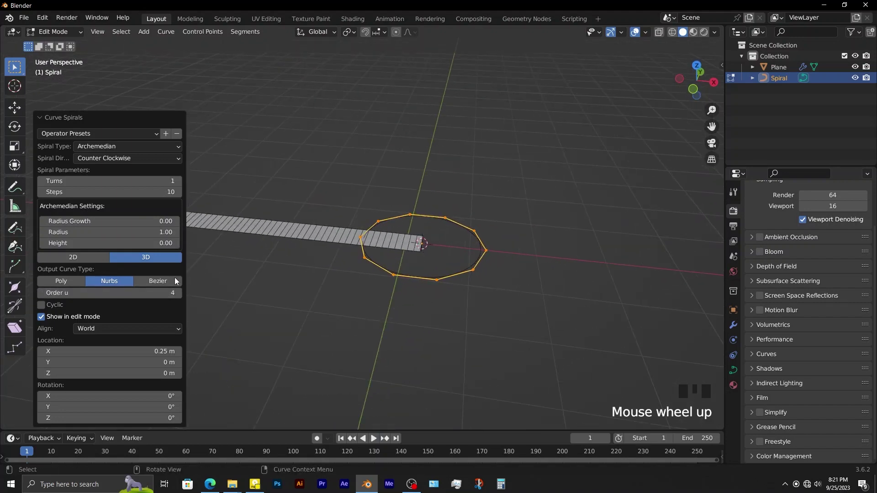
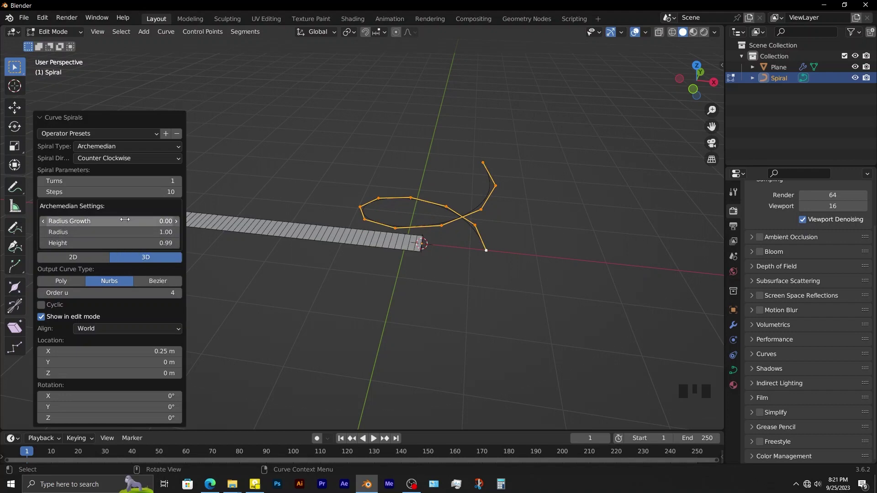
{"action": "left_click", "coordinate": [181, 185]}
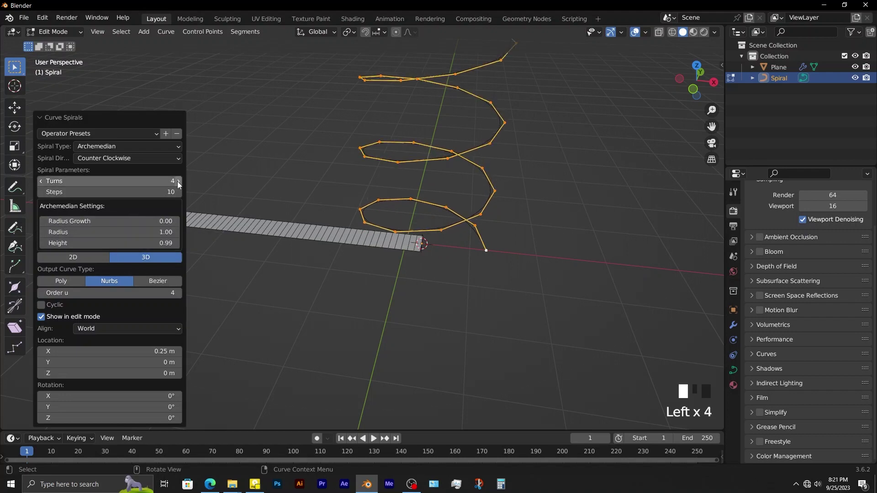
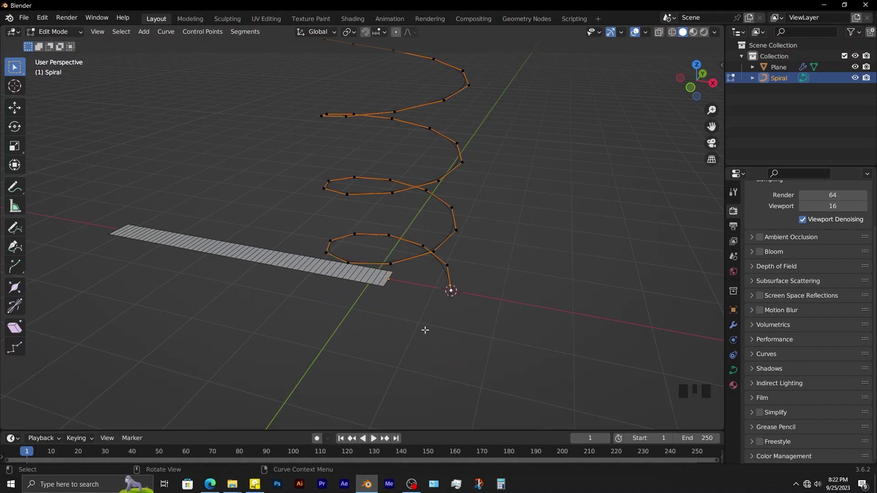
- Set the spiral's origin at its start and snap the plank's right end to that point
{"action": "key", "text": "Tab"}
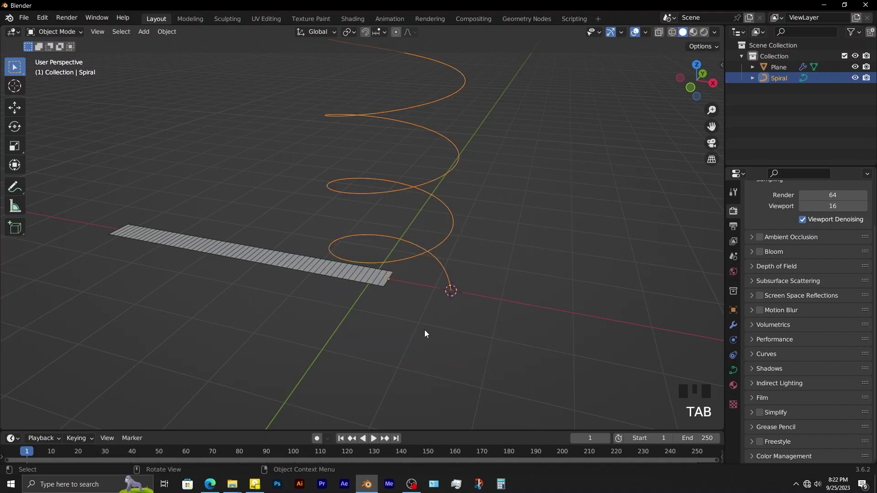
{"action": "left_click_drag", "start_coordinate": [175, 33], "coordinate": [316, 83]}
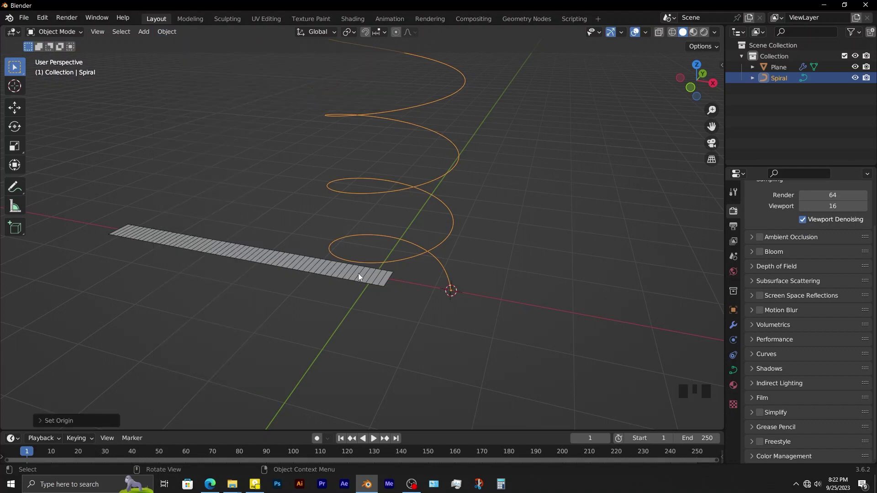
{"action": "left_click", "coordinate": [362, 275]}
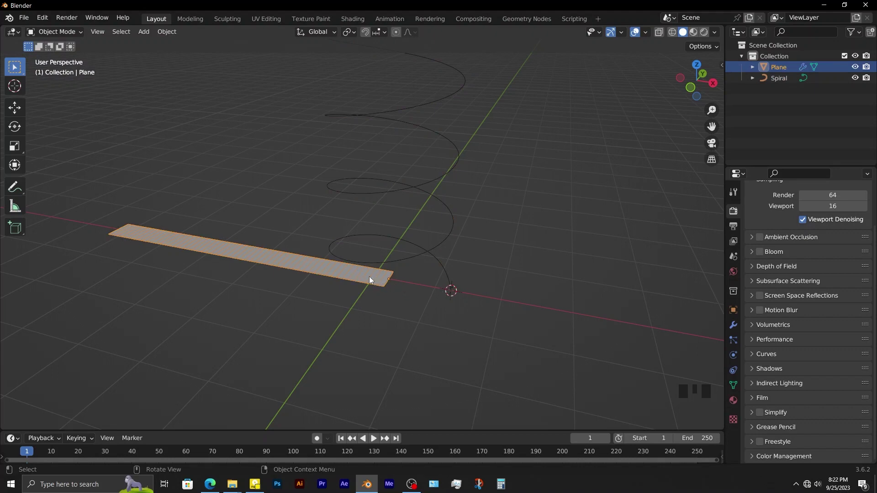
{"action": "key", "text": "shift+s"}
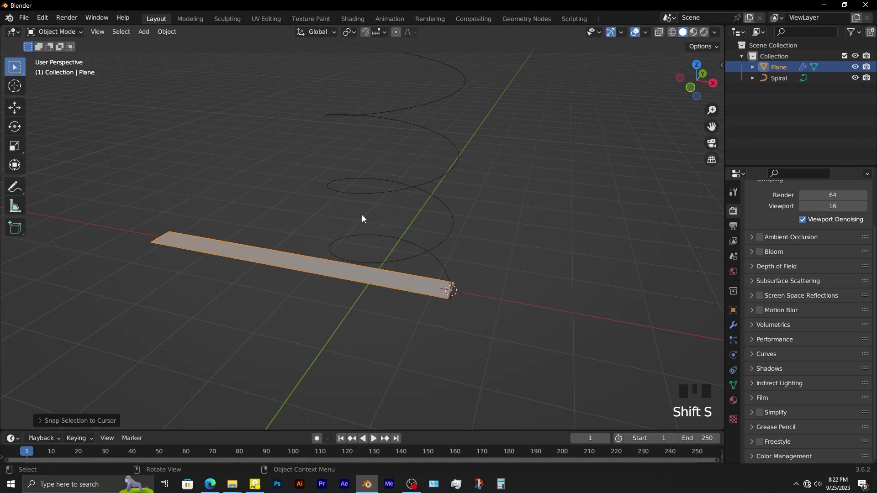
{"action": "scroll", "scroll_direction": "up", "scroll_amount": 3}
{"action": "left_click_drag", "start_coordinate": [457, 313], "coordinate": [418, 309]}
- Add a Solidify modifier to give the plank thickness
{"action": "scroll", "scroll_direction": "up", "scroll_amount": 3}
{"action": "middle_click", "coordinate": [430, 310]}
{"action": "left_click", "coordinate": [517, 350]}
{"action": "left_click", "coordinate": [440, 301]}
{"action": "left_click", "coordinate": [734, 332]}
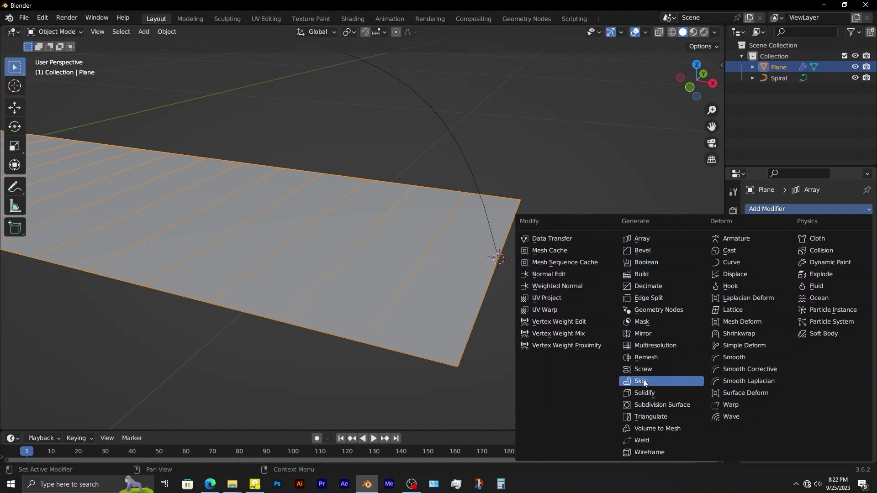
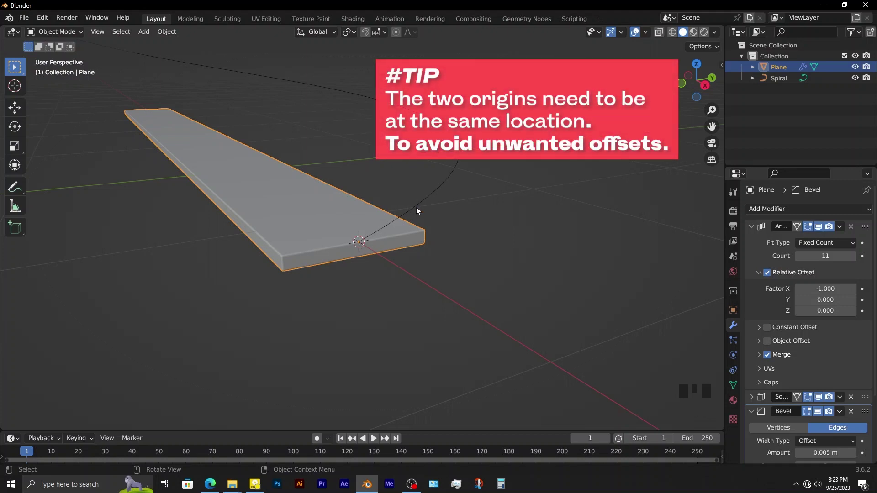
- Select the spiral curve object
{"action": "left_click", "coordinate": [422, 203]}
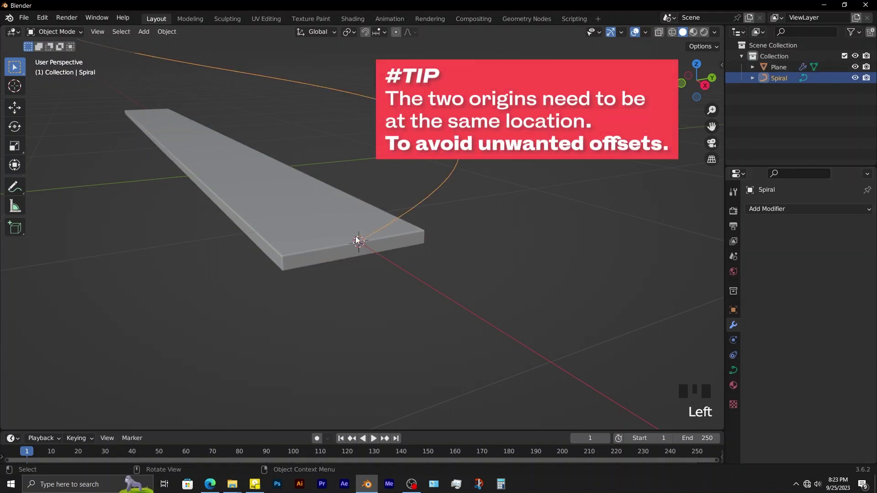
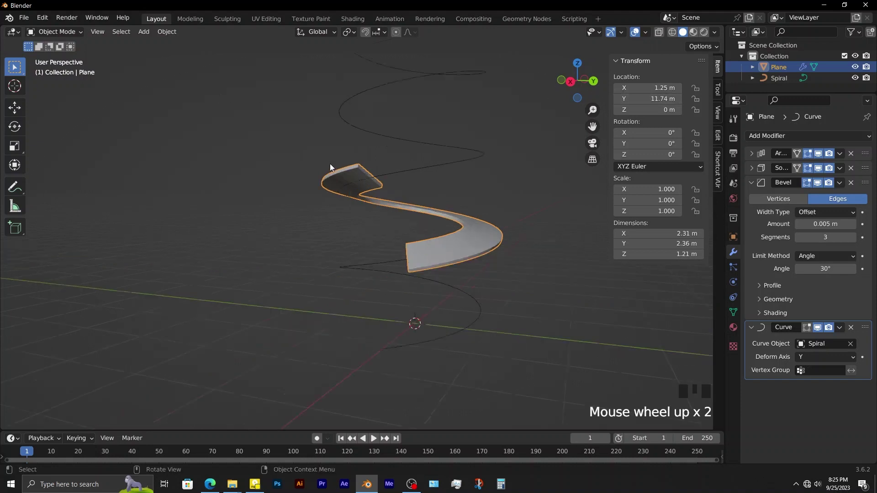
- Shade the bent plank smooth, then select the spiral curve
{"action": "left_click_drag", "start_coordinate": [317, 192], "coordinate": [318, 197]}
{"action": "scroll", "scroll_direction": "up", "scroll_amount": 3}
{"action": "scroll", "scroll_direction": "up", "scroll_amount": 3}
{"action": "left_click", "coordinate": [339, 254]}
{"action": "right_click", "coordinate": [338, 253]}
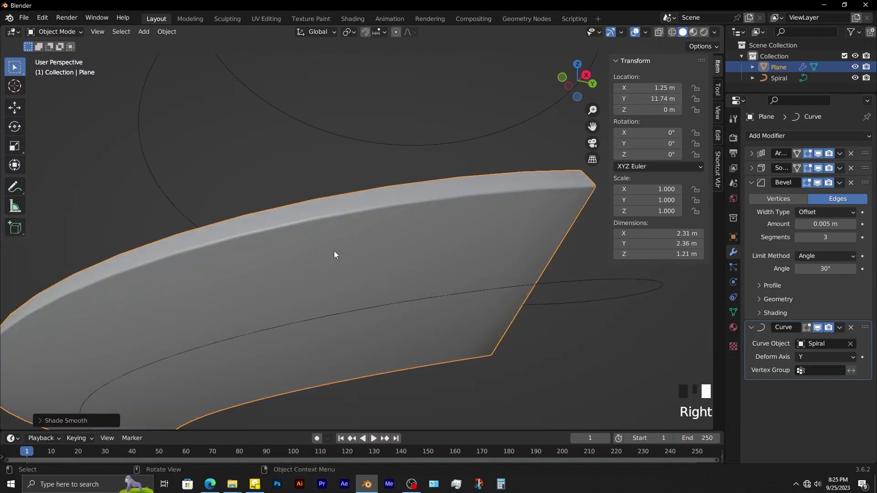
{"action": "scroll", "scroll_direction": "down", "scroll_amount": 3}
{"action": "left_click_drag", "start_coordinate": [385, 269], "coordinate": [510, 276]}
{"action": "left_click", "coordinate": [510, 276]}
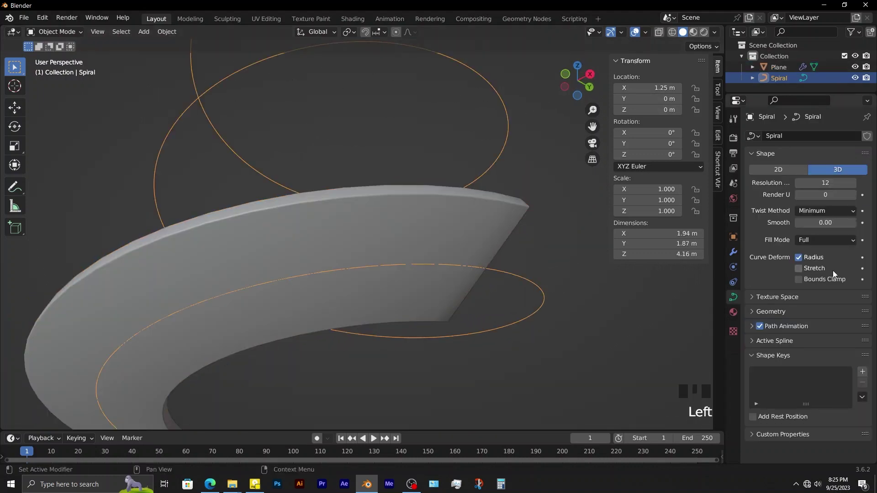
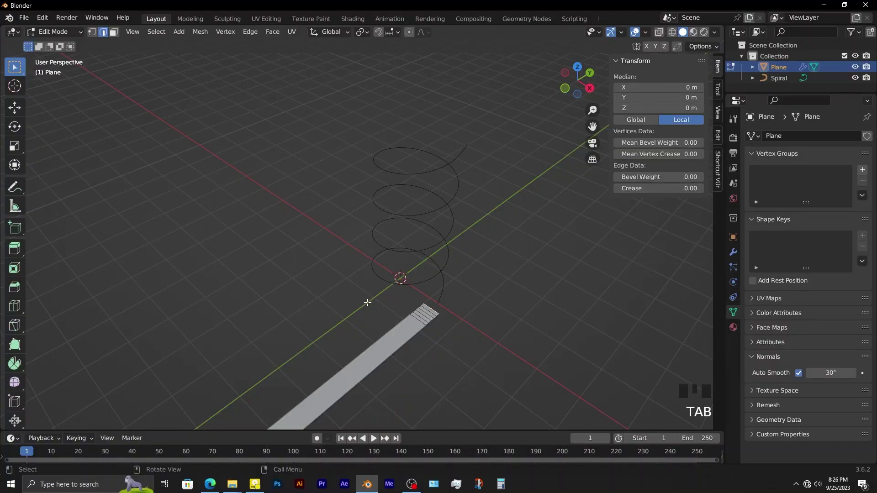
- In top view, select the whole plank mesh and scale it along X, then undo
{"action": "key", "text": "KP_7"}
{"action": "scroll", "scroll_direction": "up", "scroll_amount": 3}
{"action": "key", "text": "a"}
{"action": "key", "text": "s"}
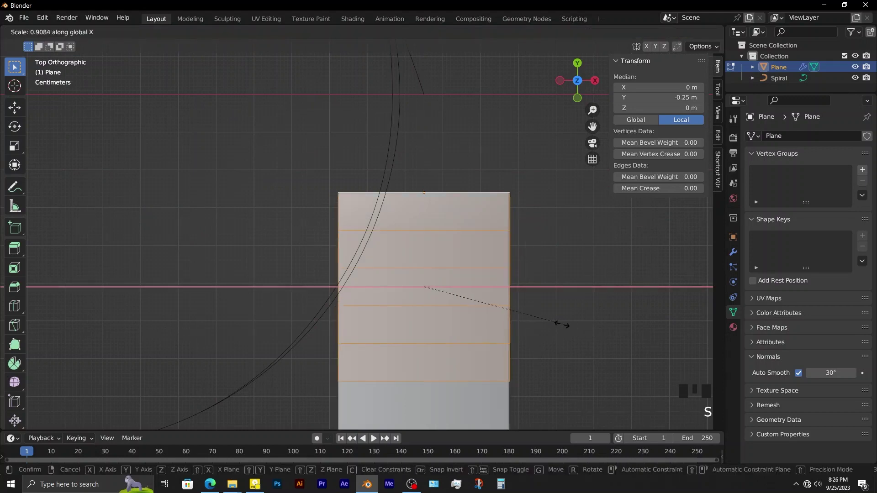
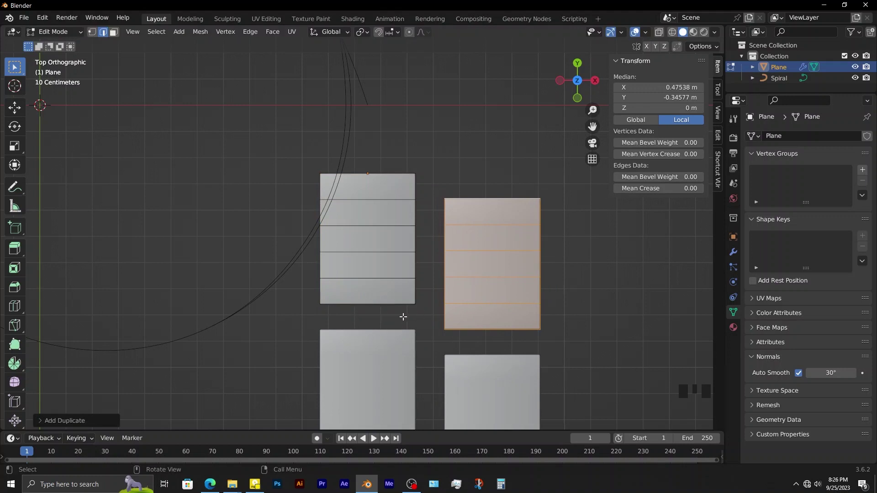
{"action": "key", "text": "ctrl+z"}
- Narrow another duplicated strip along X and slide it against the original strip's edge
{"action": "key", "text": "Tab"}
{"action": "middle_click", "coordinate": [691, 175]}
{"action": "left_click_drag", "start_coordinate": [842, 153], "coordinate": [828, 167]}
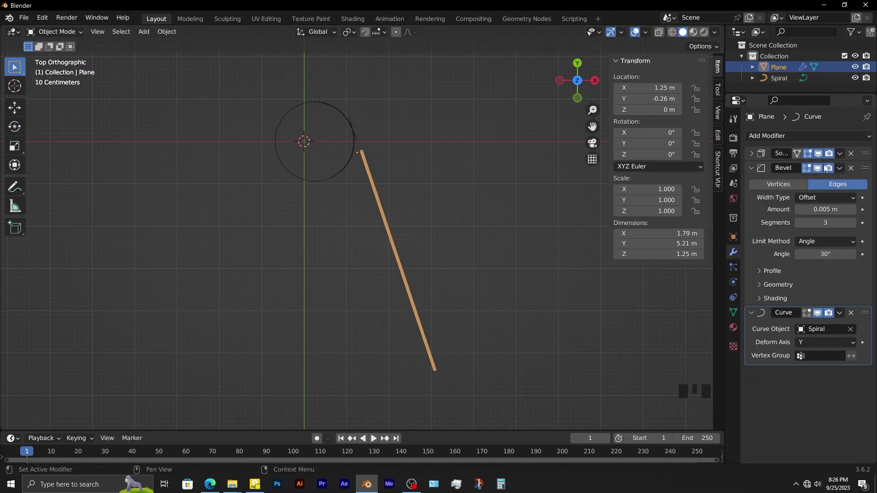
{"action": "scroll", "scroll_direction": "up", "scroll_amount": 3}
{"action": "key", "text": "Tab"}
{"action": "scroll", "scroll_direction": "up", "scroll_amount": 3}
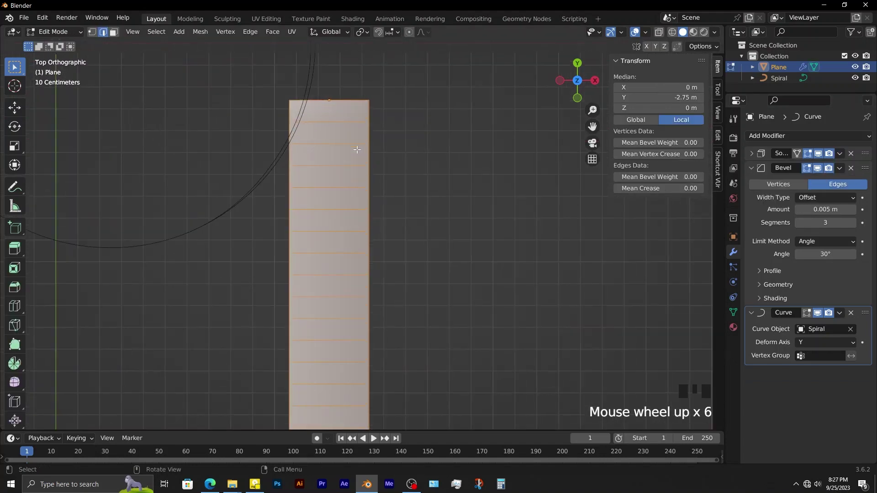
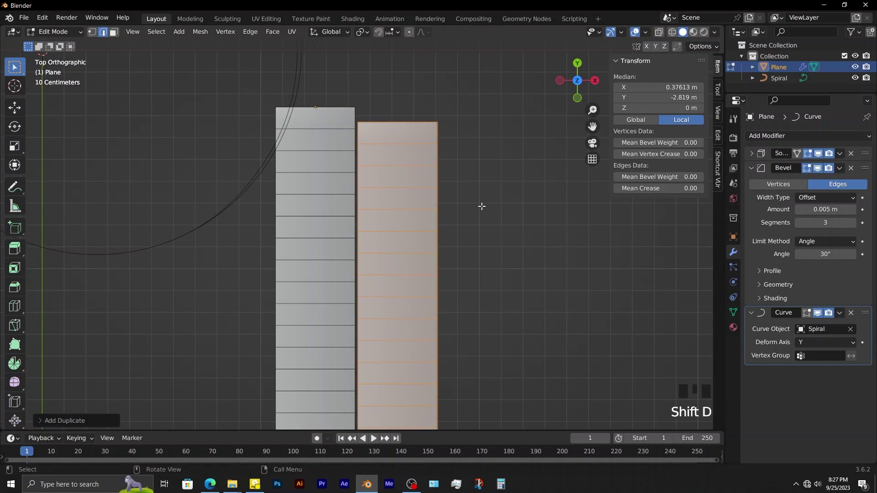
{"action": "key", "text": "s"}
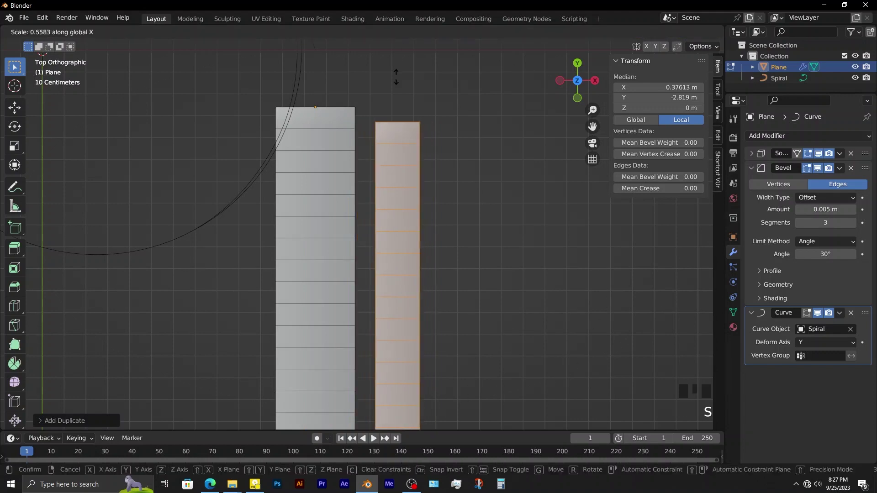
{"action": "key", "text": "g"}
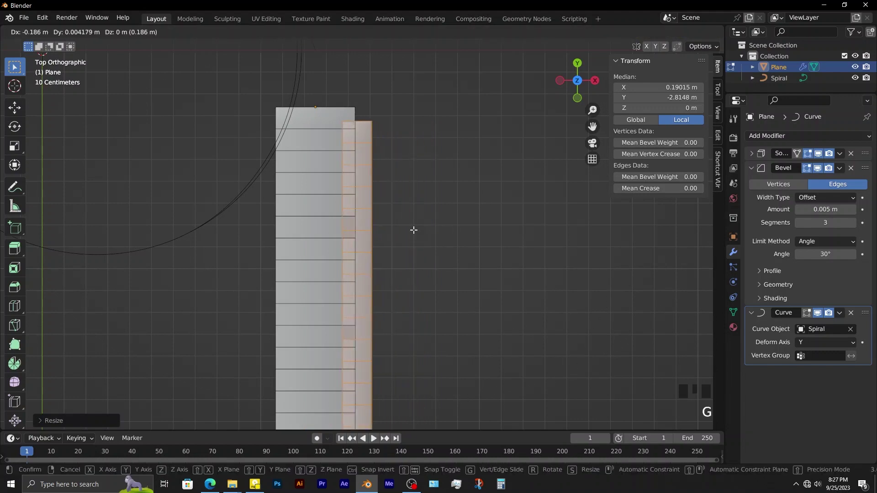
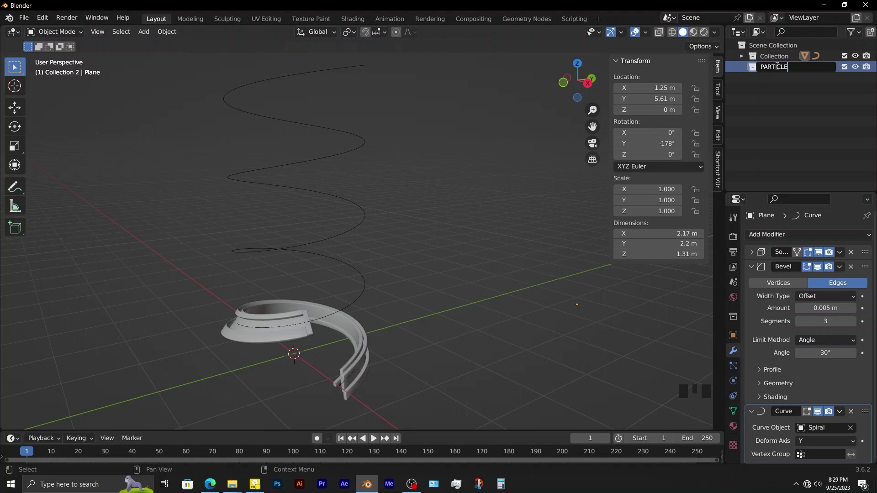
- Create the PARTICLES collection with a low-poly icosphere and a resized cube at the origin
{"action": "left_click_drag", "start_coordinate": [148, 40], "coordinate": [261, 88]}
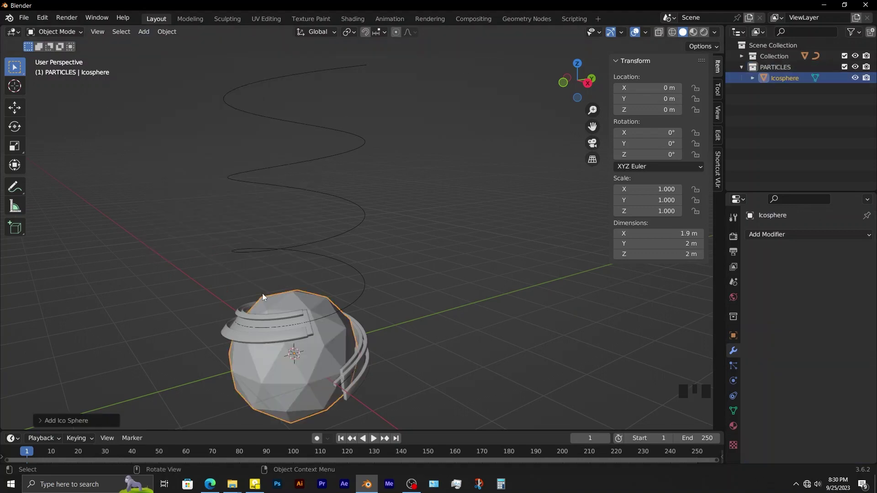
{"action": "left_click_drag", "start_coordinate": [43, 421], "coordinate": [323, 340]}
{"action": "left_click_drag", "start_coordinate": [323, 341], "coordinate": [150, 34]}
{"action": "left_click_drag", "start_coordinate": [149, 34], "coordinate": [198, 376]}
{"action": "key", "text": "s"}
{"action": "left_click_drag", "start_coordinate": [149, 32], "coordinate": [164, 48]}
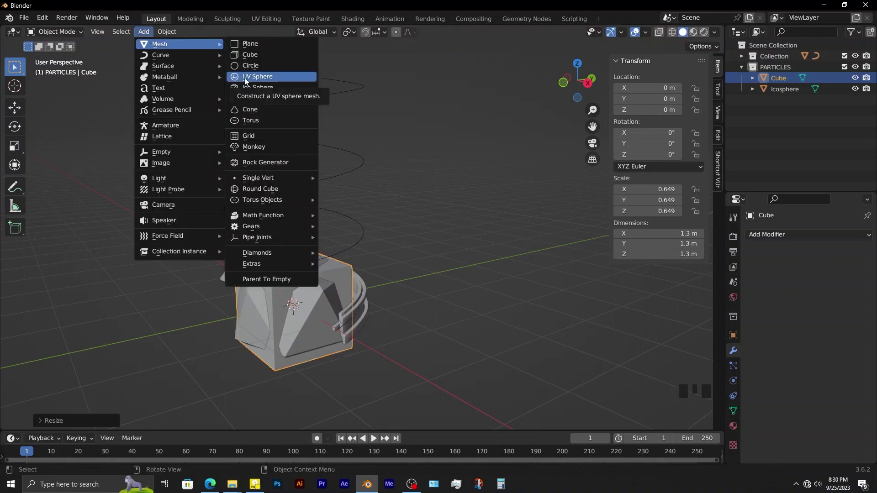
- Add a UV sphere to PARTICLES, scale it down to about 0.28 m and apply its transforms
{"action": "key", "text": "s"}
{"action": "left_click", "coordinate": [780, 82]}
{"action": "left_click", "coordinate": [23, 109]}
{"action": "key", "text": "KP_1"}
{"action": "left_click", "coordinate": [404, 295]}
{"action": "scroll", "scroll_direction": "down", "scroll_amount": 3}
{"action": "middle_click", "coordinate": [560, 331]}
{"action": "scroll", "scroll_direction": "up", "scroll_amount": 3}
{"action": "key", "text": "s"}
{"action": "key", "text": "ctrl+a"}
{"action": "left_click", "coordinate": [458, 312]}
- Scale down and line up the cube, icosphere and sphere side by side
{"action": "scroll", "scroll_direction": "up", "scroll_amount": 3}
{"action": "left_click", "coordinate": [376, 285]}
{"action": "left_click", "coordinate": [391, 278]}
{"action": "left_click", "coordinate": [370, 283]}
{"action": "left_click", "coordinate": [392, 277]}
{"action": "left_click_drag", "start_coordinate": [418, 322], "coordinate": [407, 303]}
{"action": "scroll", "scroll_direction": "down", "scroll_amount": 3}
{"action": "left_click_drag", "start_coordinate": [415, 300], "coordinate": [461, 306]}
{"action": "left_click_drag", "start_coordinate": [462, 306], "coordinate": [458, 302]}
{"action": "scroll", "scroll_direction": "up", "scroll_amount": 3}
{"action": "left_click", "coordinate": [406, 255]}
{"action": "left_click_drag", "start_coordinate": [390, 252], "coordinate": [364, 213]}
{"action": "left_click", "coordinate": [364, 213]}
{"action": "scroll", "scroll_direction": "down", "scroll_amount": 3}
{"action": "scroll", "scroll_direction": "down", "scroll_amount": 3}
{"action": "left_click_drag", "start_coordinate": [369, 253], "coordinate": [361, 271]}
{"action": "scroll", "scroll_direction": "up", "scroll_amount": 3}
- Move the plank along Y away from the spiral curve
{"action": "left_click_drag", "start_coordinate": [233, 245], "coordinate": [282, 249]}
{"action": "left_click", "coordinate": [282, 248]}
{"action": "scroll", "scroll_direction": "down", "scroll_amount": 3}
{"action": "middle_click", "coordinate": [454, 266]}
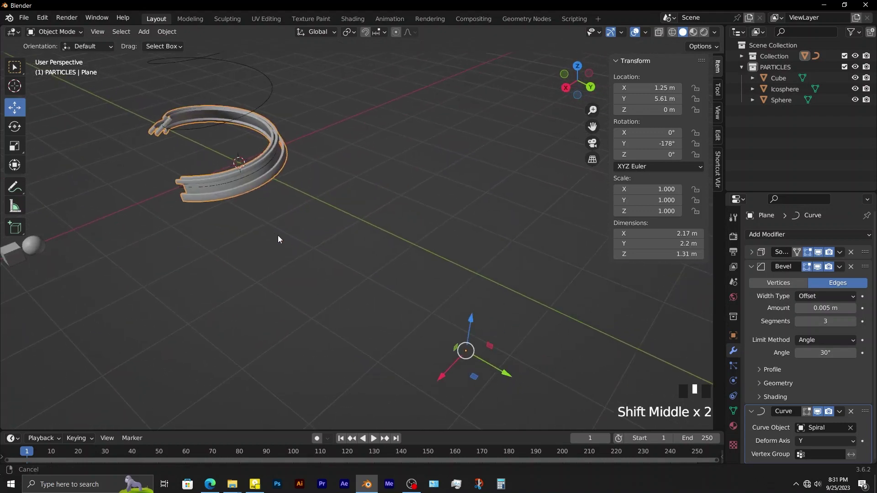
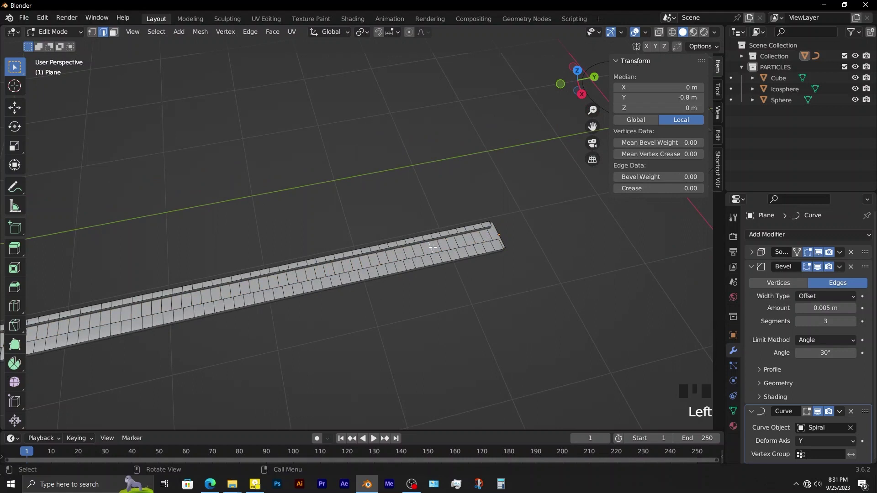
- Select one whole linked strip of the plank for the particles vertex group
{"action": "key", "text": "l"}
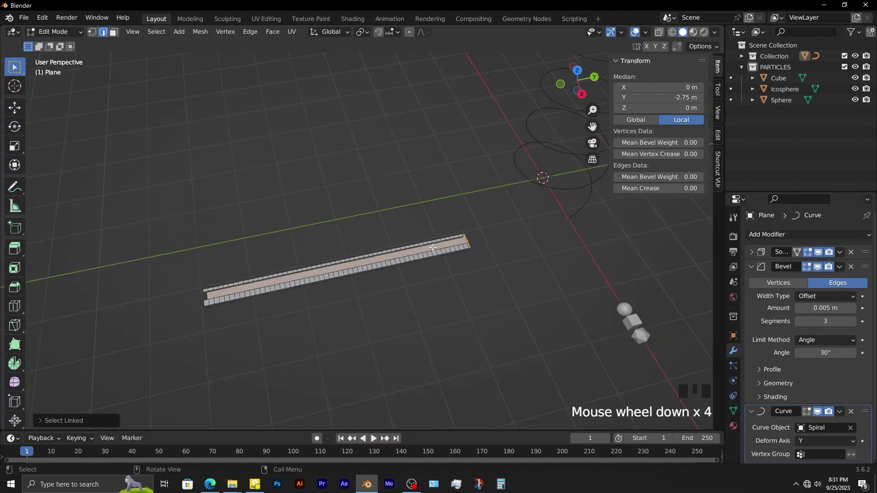
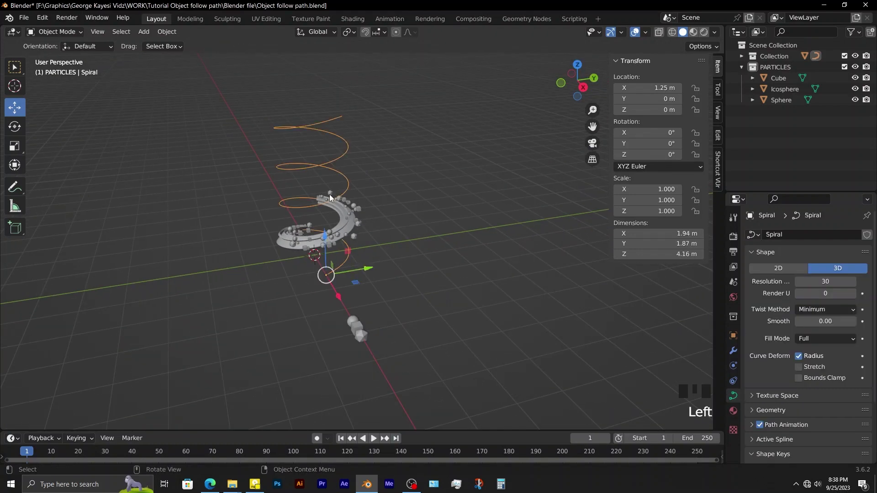
- View the scene in Front Orthographic, frame the spiral and select the spiral curve
{"action": "key", "text": "KP_1"}
{"action": "scroll", "scroll_direction": "up", "scroll_amount": 3}
{"action": "left_click_drag", "start_coordinate": [386, 194], "coordinate": [266, 234]}
{"action": "left_click", "coordinate": [266, 234]}
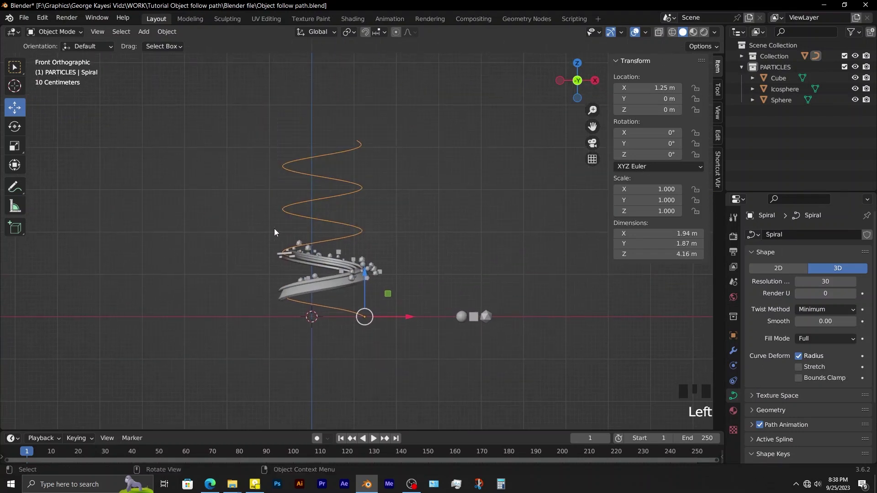
- Duplicate the spiral's coils, rotate and reposition the copy, then join it to the original with F
{"action": "key", "text": "Tab"}
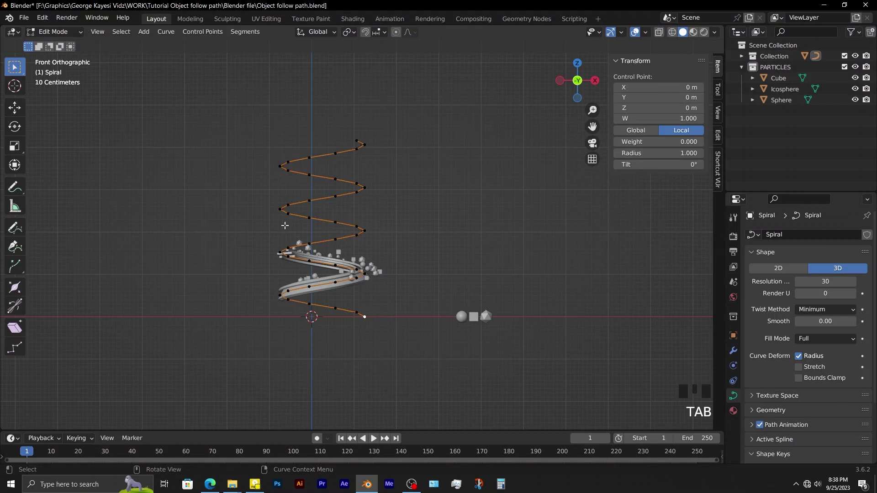
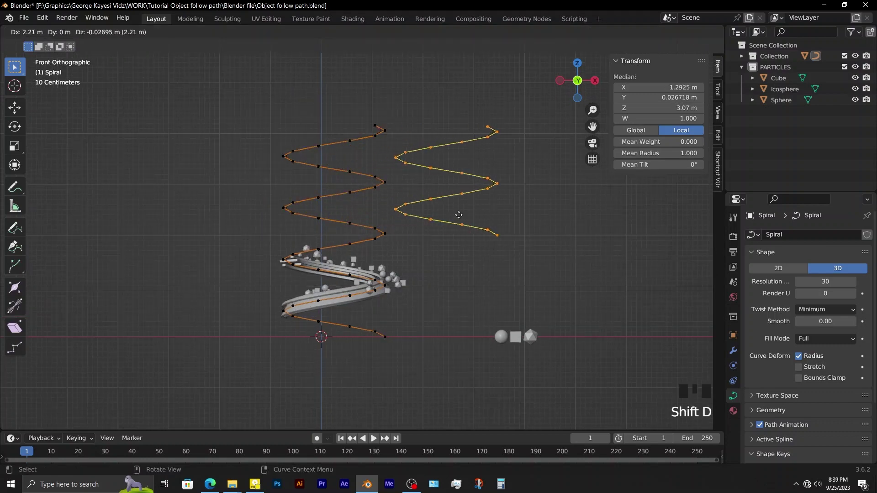
{"action": "key", "text": "r"}
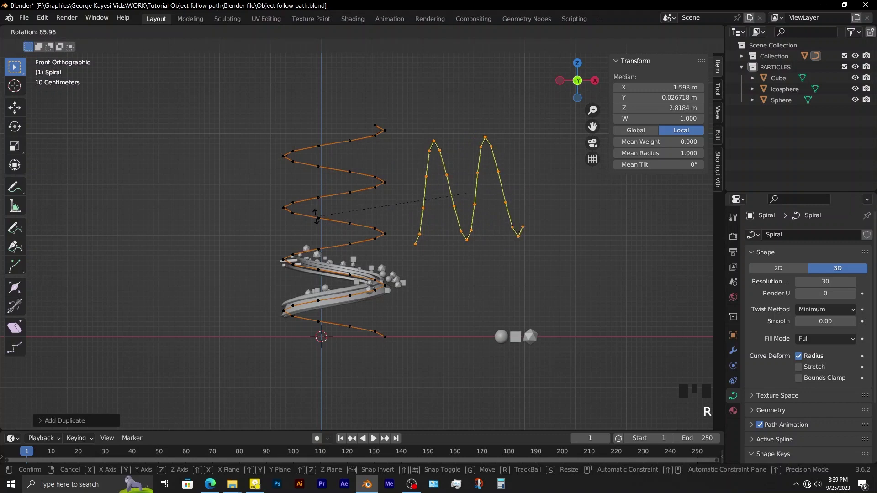
{"action": "key", "text": "g"}
{"action": "key", "text": "r"}
{"action": "key", "text": "g"}
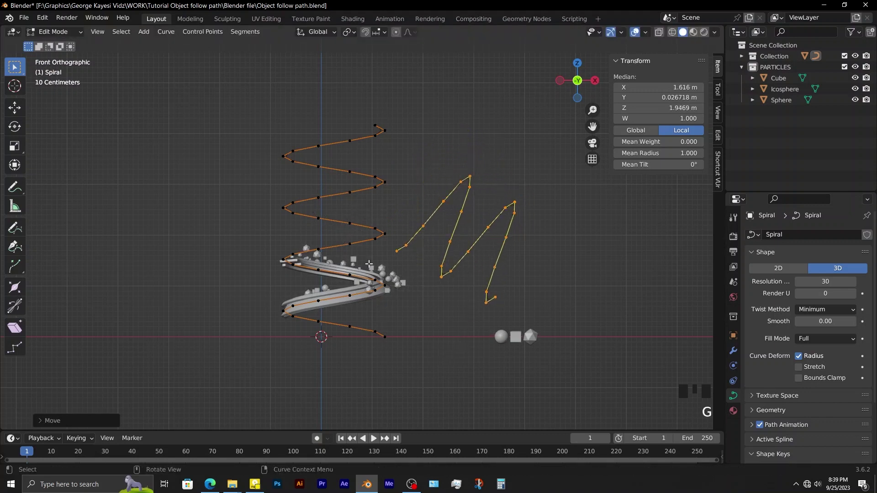
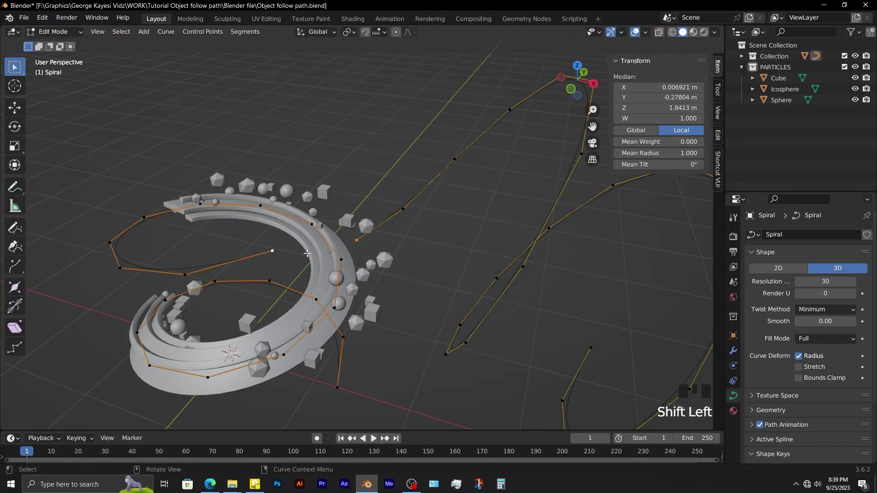
{"action": "key", "text": "f"}
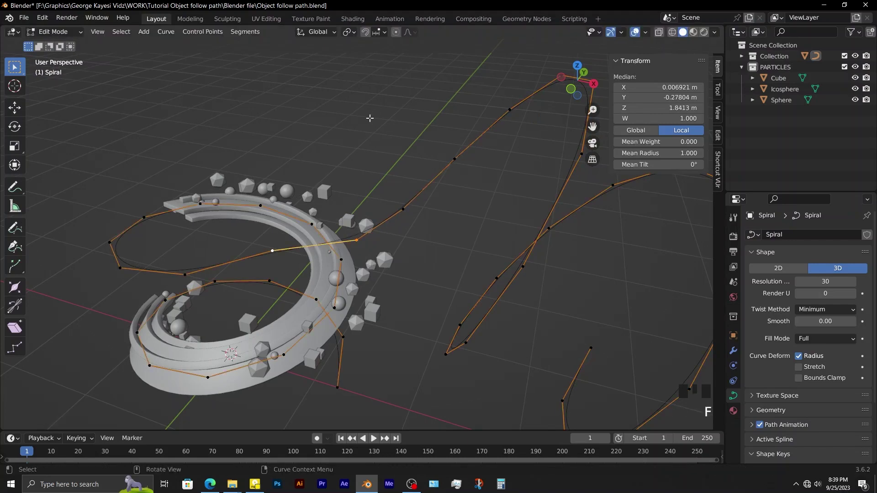